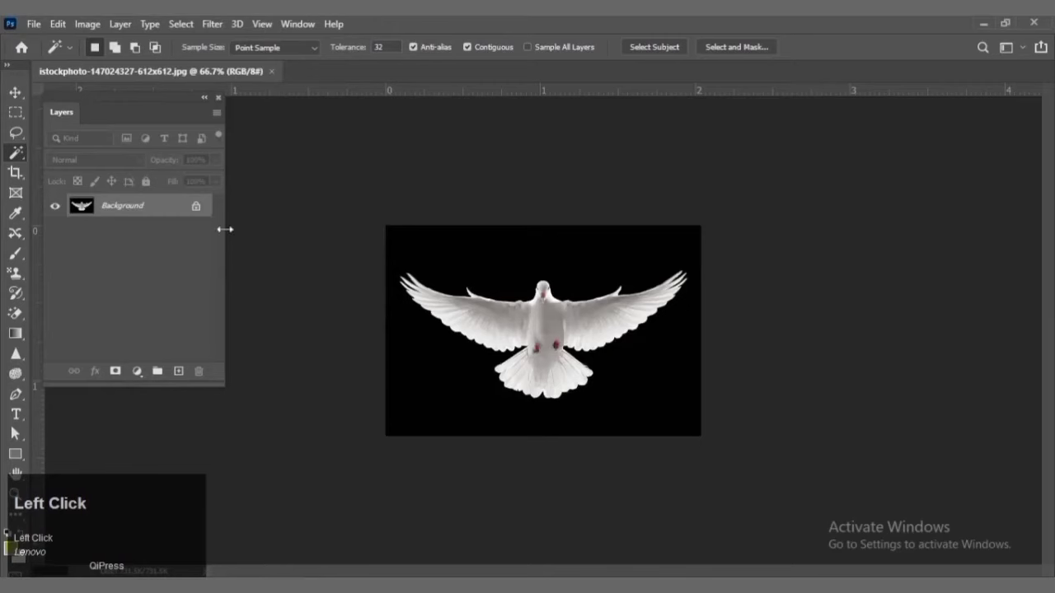
Magic Wand the black background, invert the selection, copy the dove to Layer 1 and hide Background.
right_click(21, 158)
right_click(21, 158)
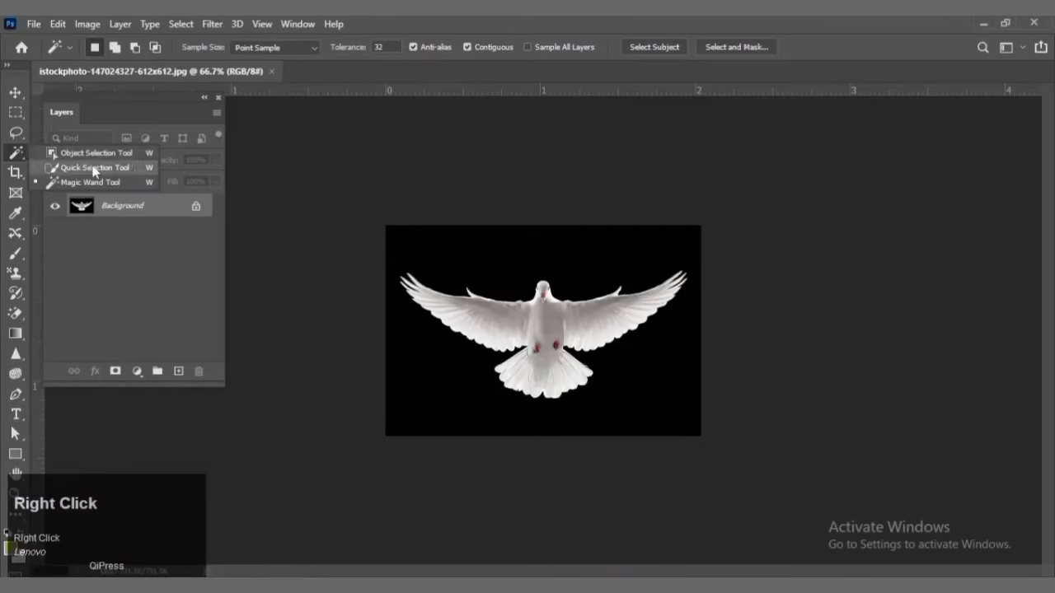
click(105, 189)
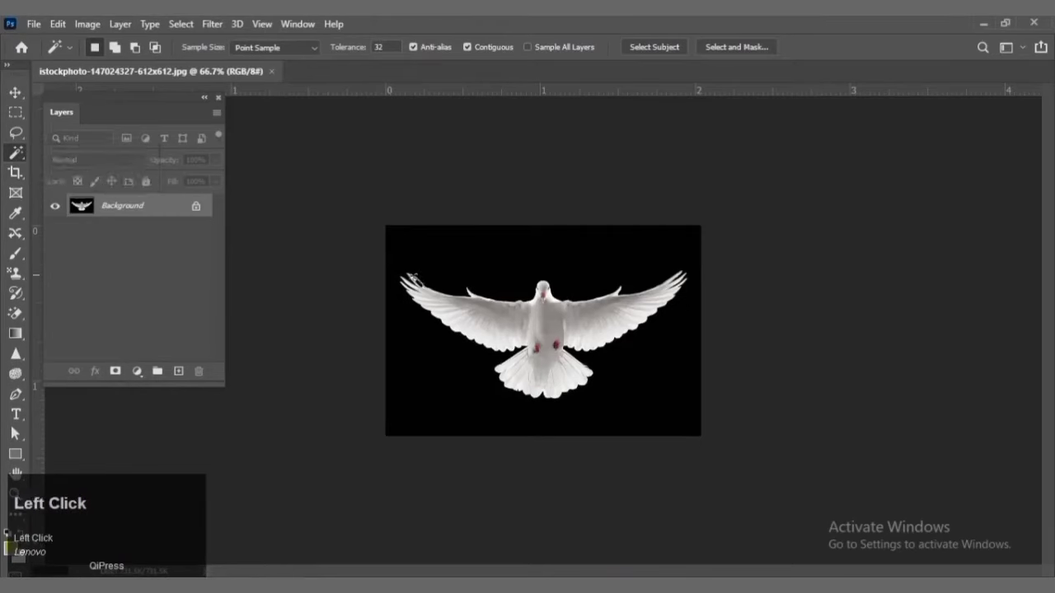
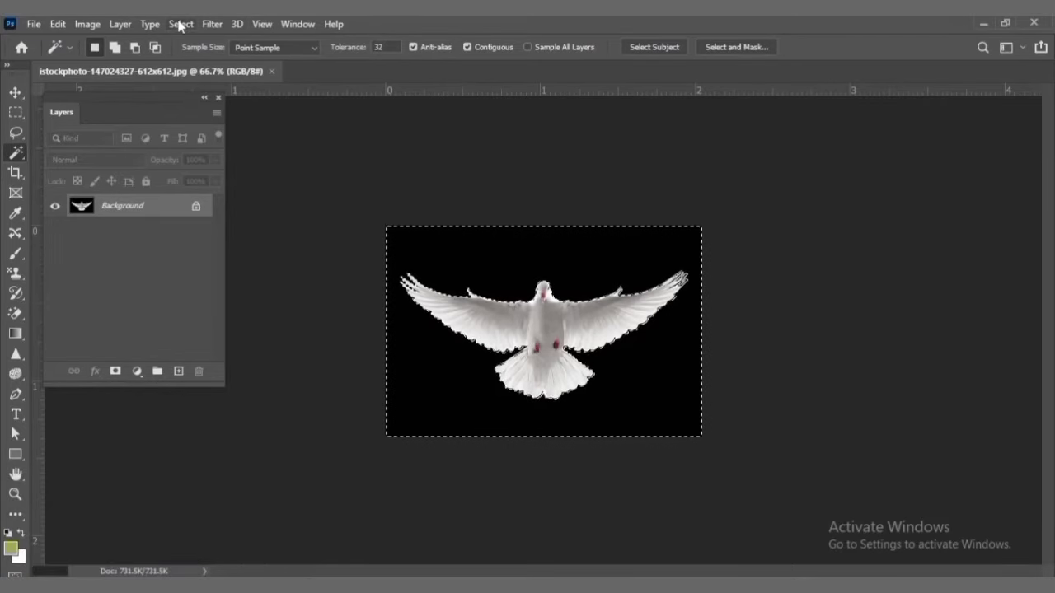
click(183, 31)
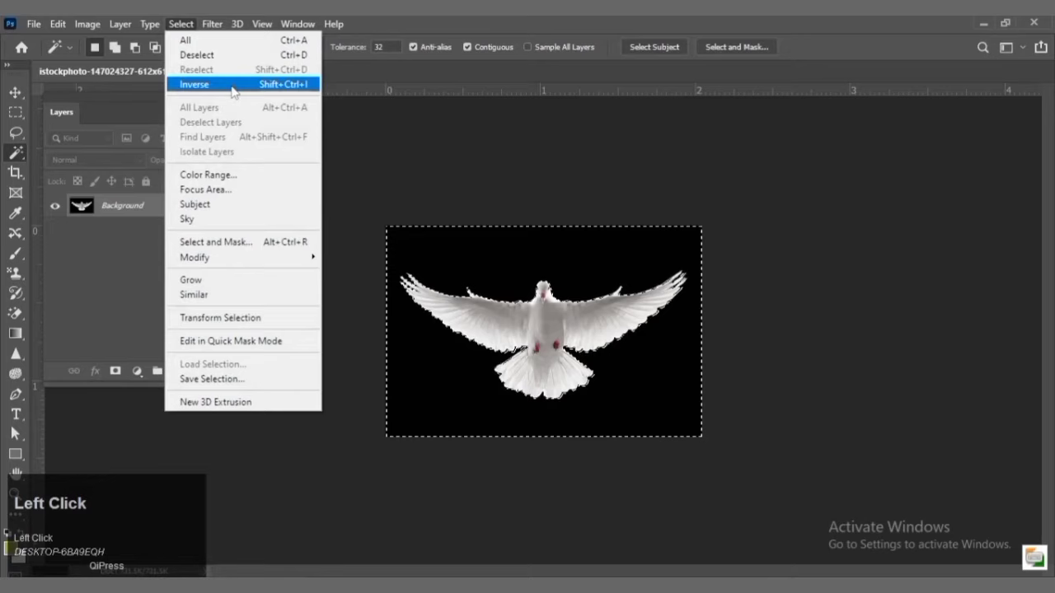
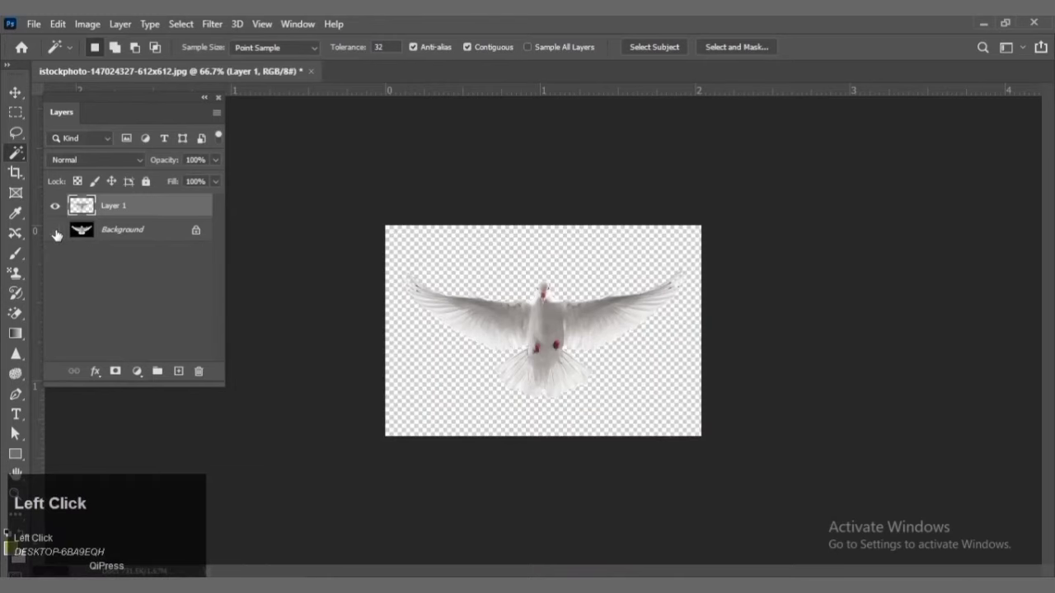
key(f)
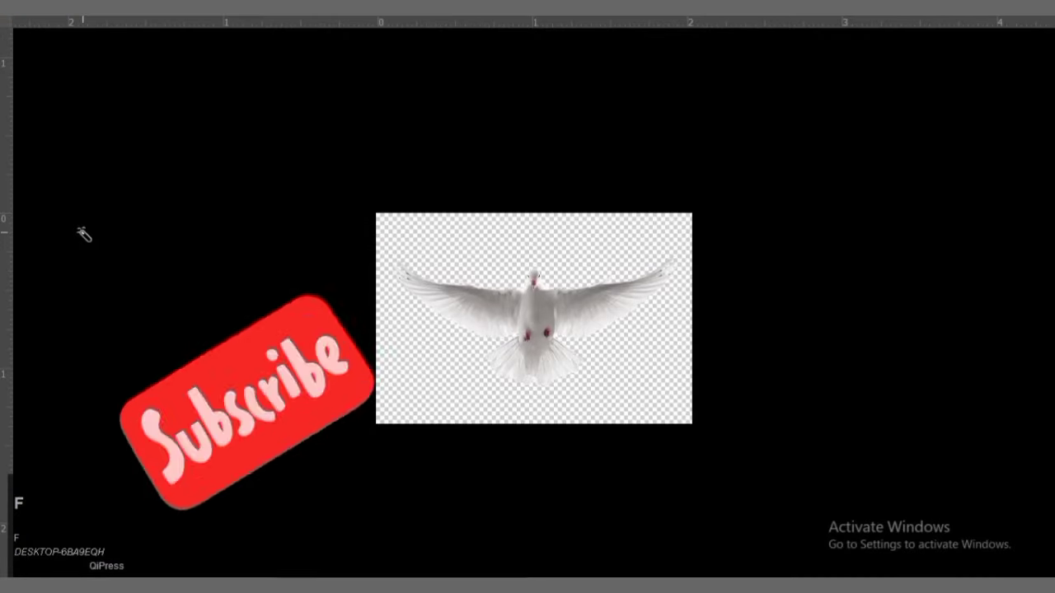